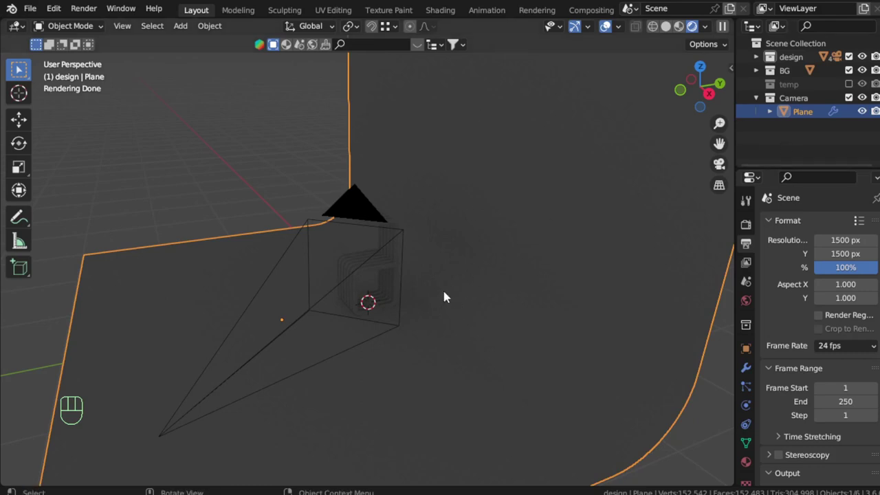
Put the camera object into the Camera collection and view the scene from the top.
click(373, 212)
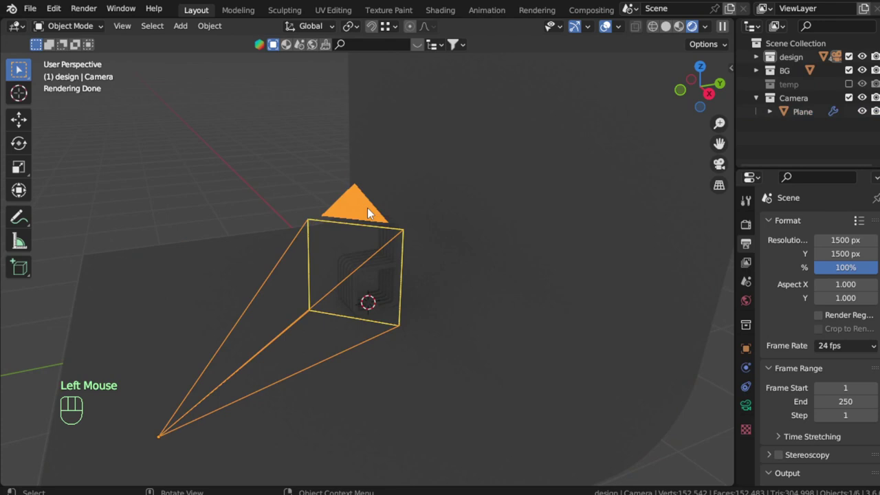
key(m)
key(alt+a)
key(KP_7)
middle_click(401, 269)
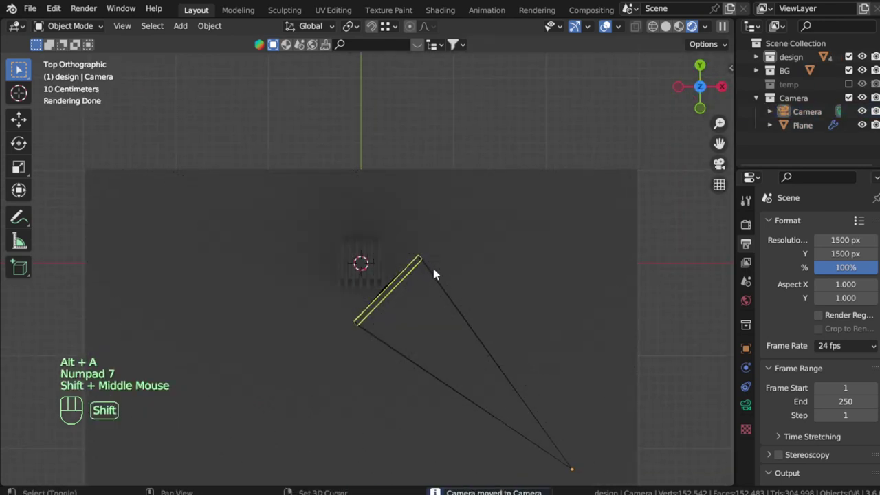
right_click(444, 273)
Add a small scaled-down plane and place it above and in front of the chair using front and side views.
key(shift+a)
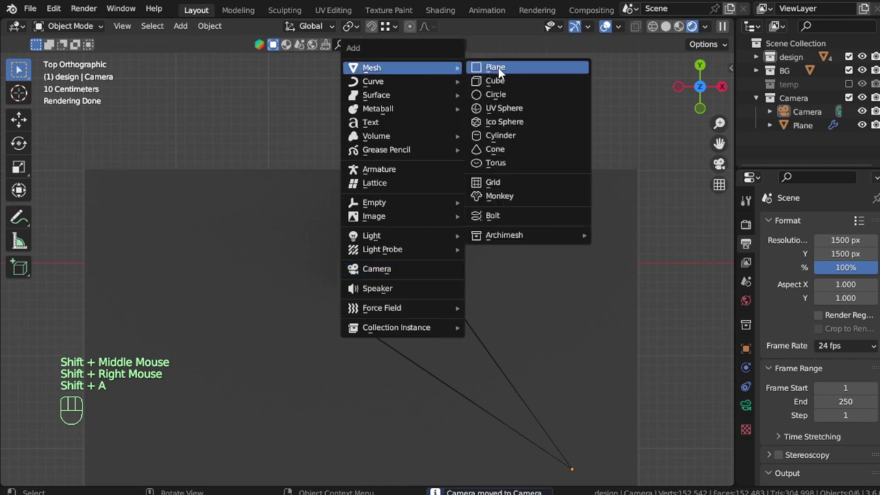
key(s)
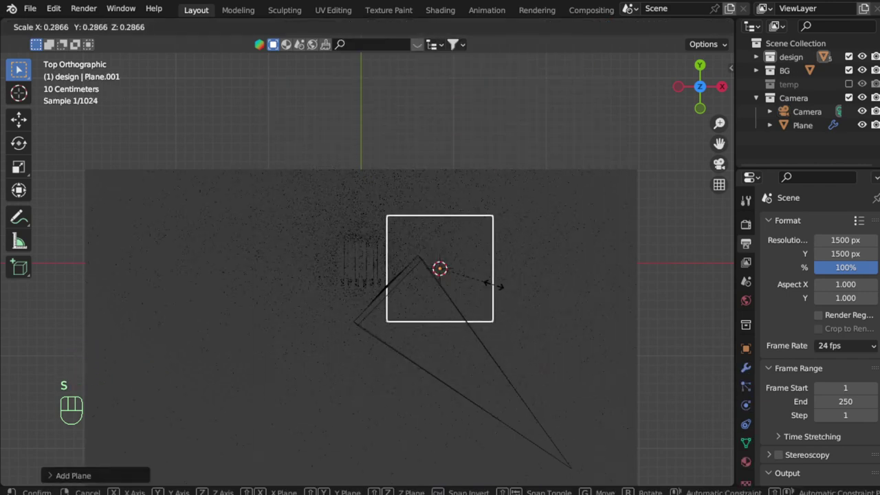
key(KP_1)
scroll(down, 3)
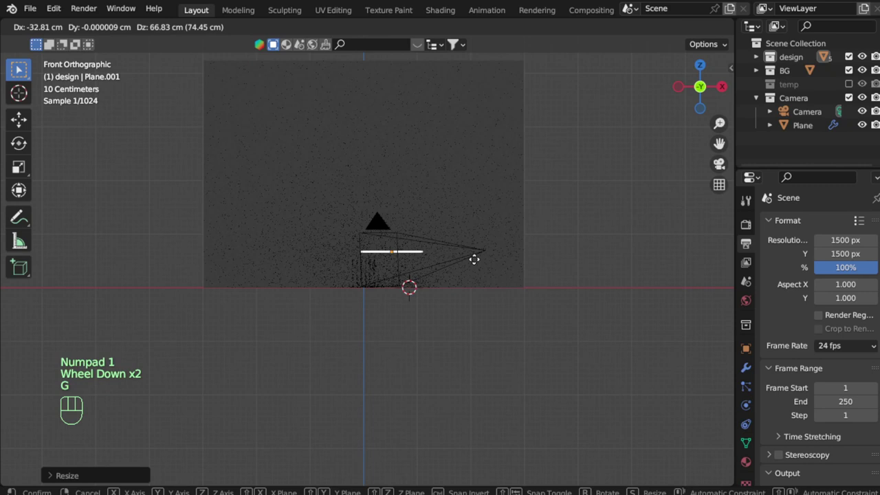
key(g)
key(s)
key(KP_2)
key(KP_3)
drag(474, 246, 466, 288)
Tilt the plane toward the chair and give it a new pure-white Emission material.
key(r)
key(g)
click(751, 465)
drag(815, 287, 818, 299)
drag(837, 351, 769, 150)
drag(842, 368, 844, 342)
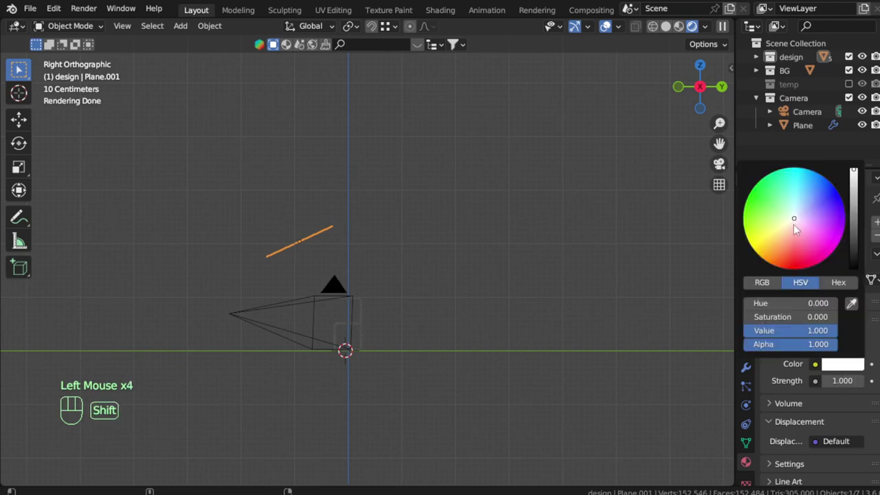
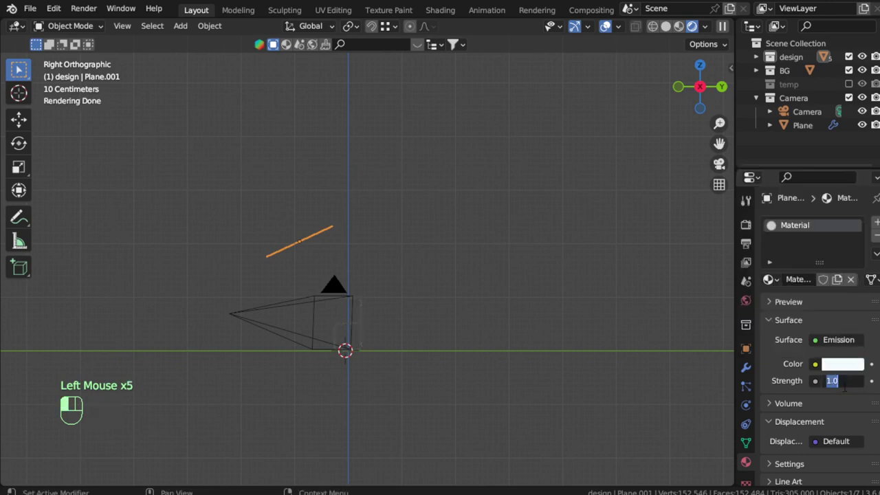
Drive the emission strength with Light Falloff (strength 6, smooth 1) and round the plane into a smooth disc.
click(813, 389)
drag(821, 387, 619, 92)
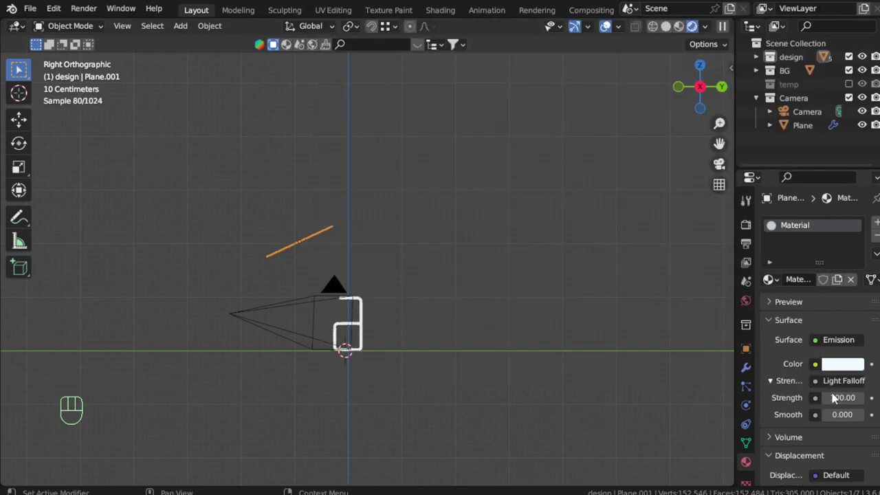
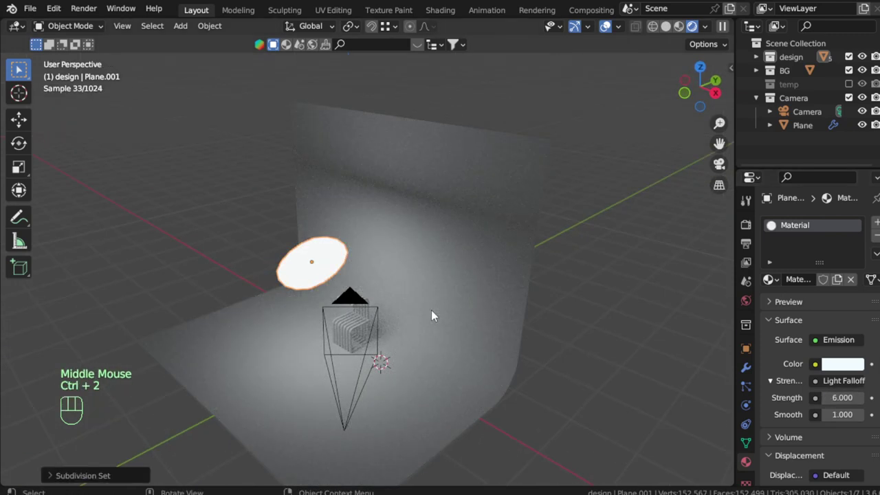
key(KP_1)
In front view, add a second plane mesh to the scene.
scroll(up, 3)
drag(420, 285, 407, 257)
key(g)
right_click(462, 252)
key(shift+a)
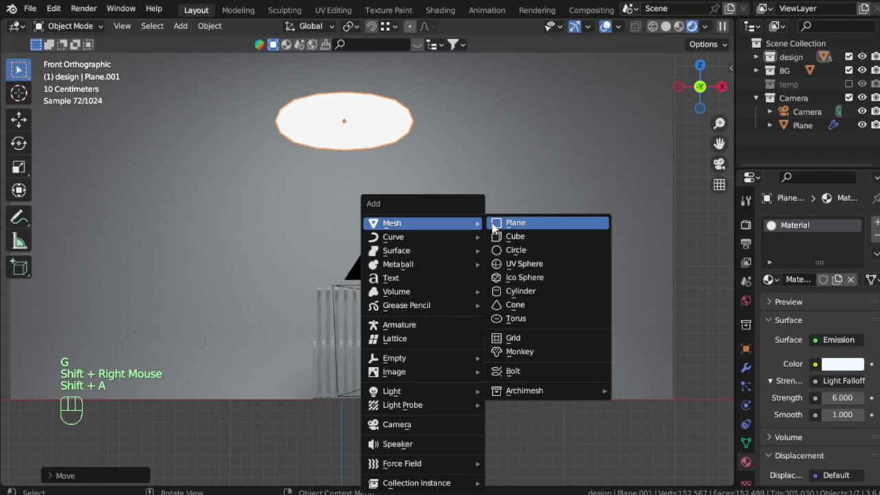
key(Tab)
key(u)
key(Tab)
Scale the new plane to 0.3, move it right of and below the oval light, and rotate it 27.51 degrees.
key(s)
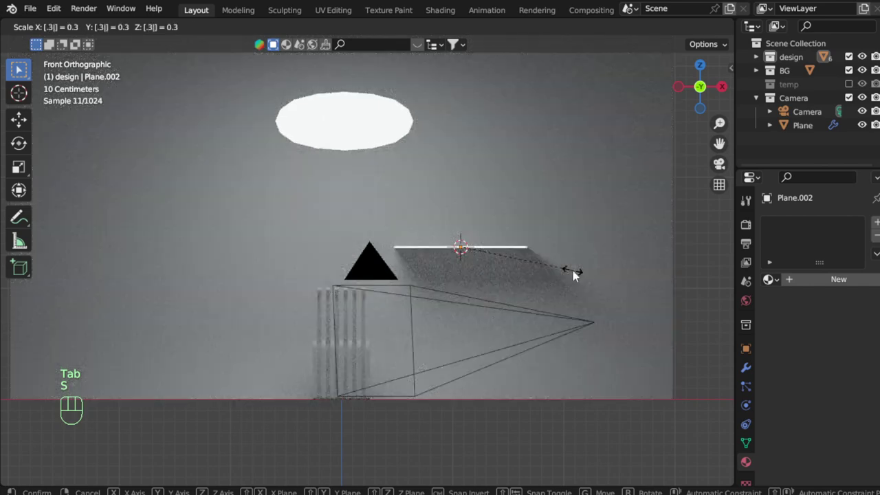
key(KP_7)
middle_click(560, 254)
key(g)
key(KP_1)
middle_click(517, 273)
key(g)
key(r)
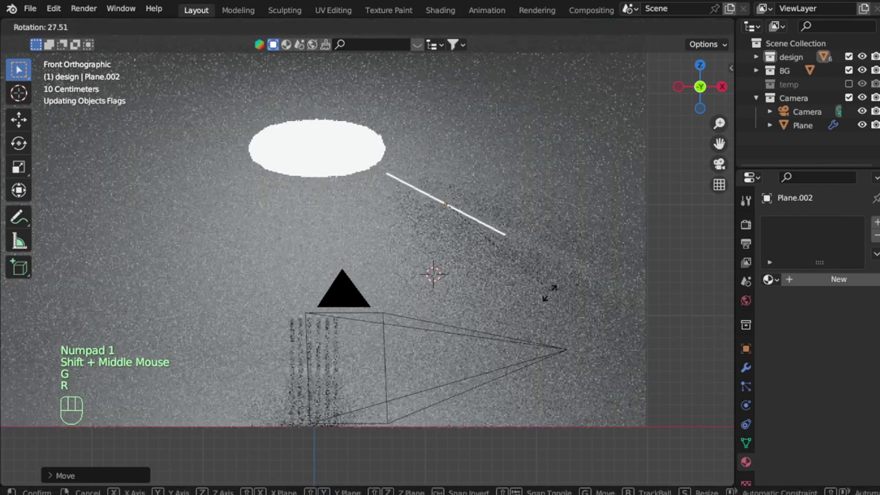
key(g)
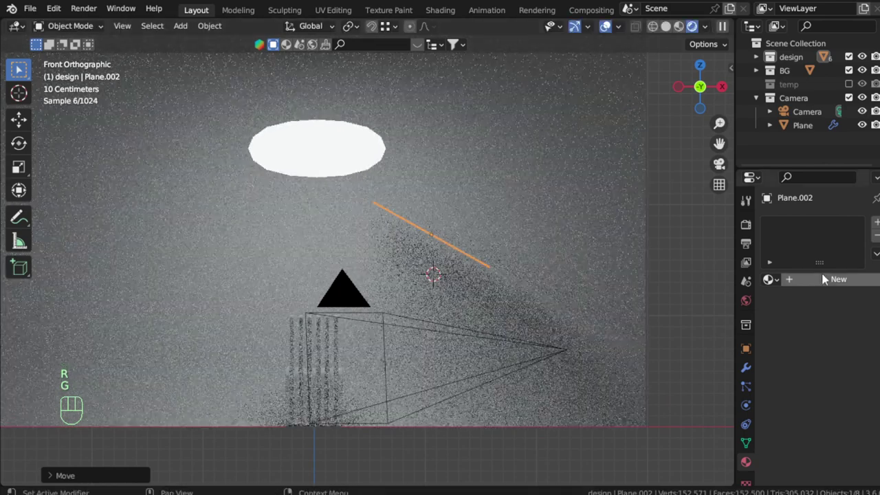
Give the second plane a new light1 material, remove its Principled BSDF and show its node tree, saving the file.
click(382, 137)
drag(382, 138, 811, 283)
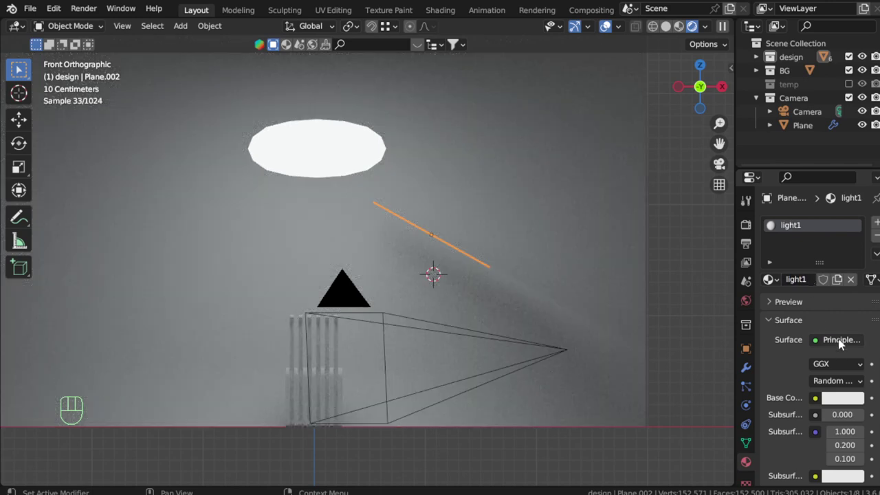
drag(19, 31, 299, 262)
click(249, 252)
drag(247, 251, 439, 142)
key(ctrl+s)
Append the ULTIMATE STRIP BOX node group from the shader library file into light1.
key(shift+a)
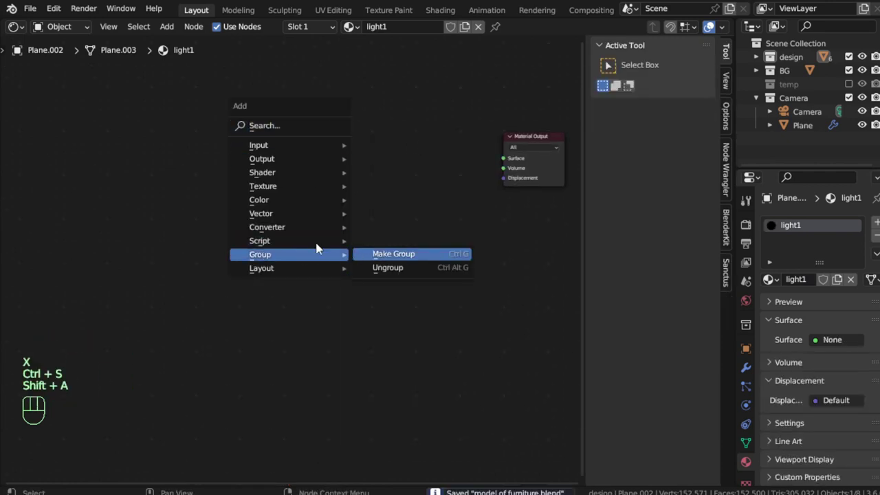
click(41, 16)
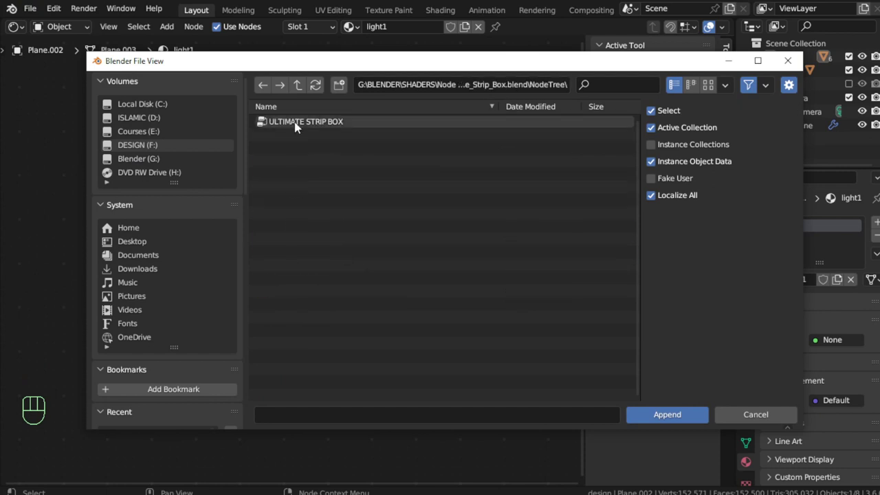
key(shift+a)
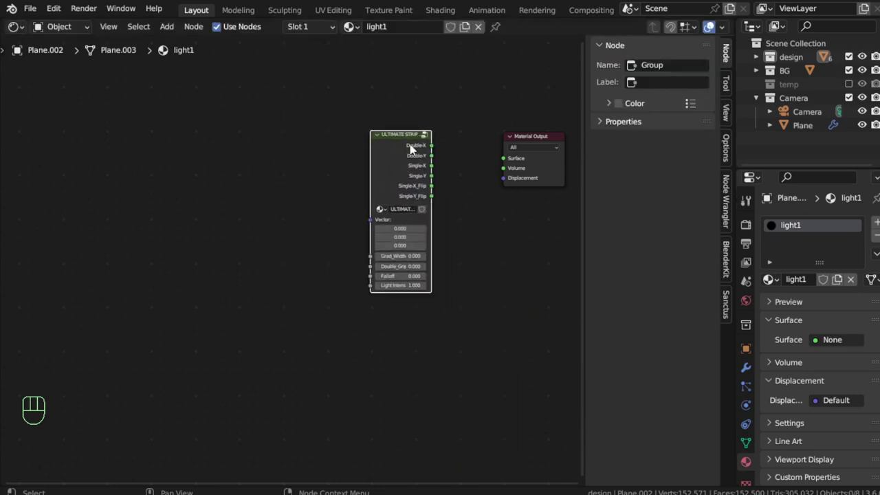
Add Texture Coordinate and Mapping nodes, feed Double-Y into the surface, set Falloff 0.347 and Light Intensity 10.1.
middle_click(410, 142)
click(379, 149)
key(ctrl+t)
click(416, 167)
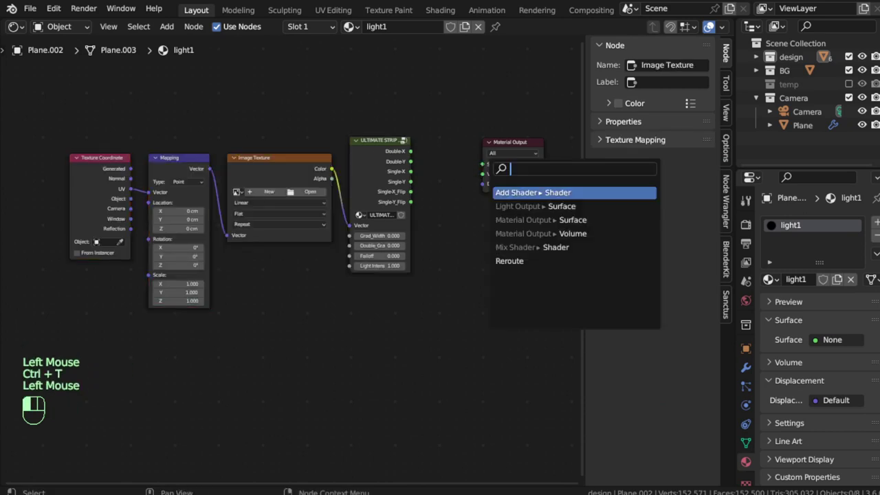
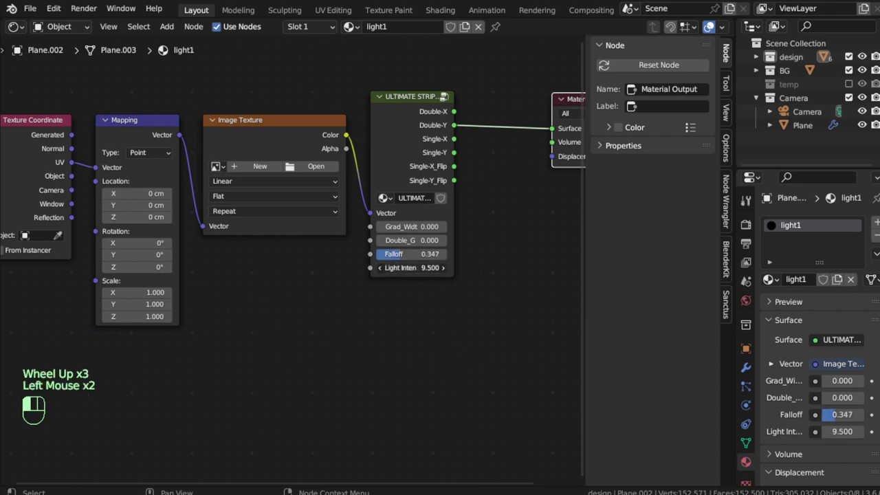
click(289, 124)
click(372, 215)
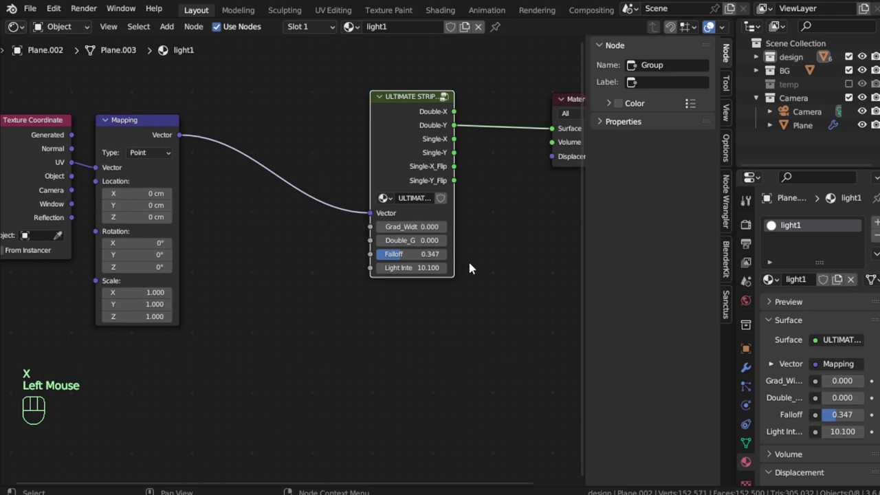
Link the Mapping vector into the strip box, delete the unused Image Texture node and return to the 3D scene.
middle_click(486, 280)
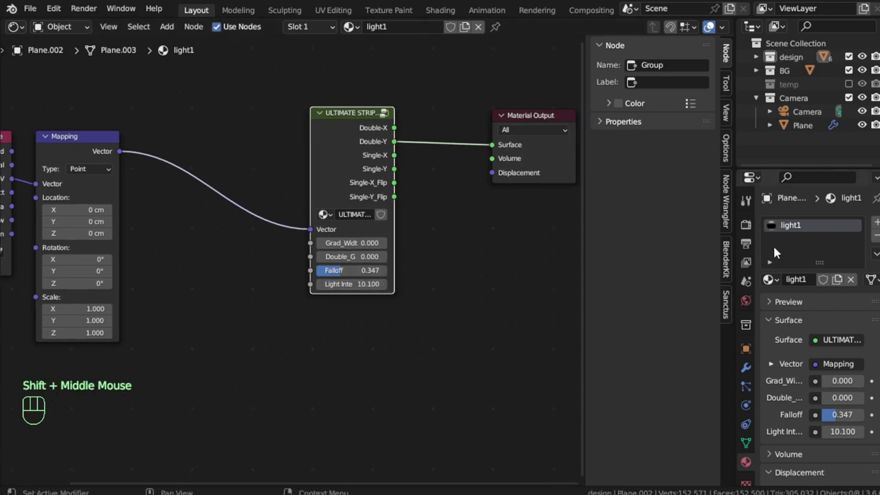
click(28, 32)
drag(495, 275, 492, 275)
drag(497, 269, 397, 281)
click(274, 197)
key(h)
middle_click(497, 289)
click(422, 285)
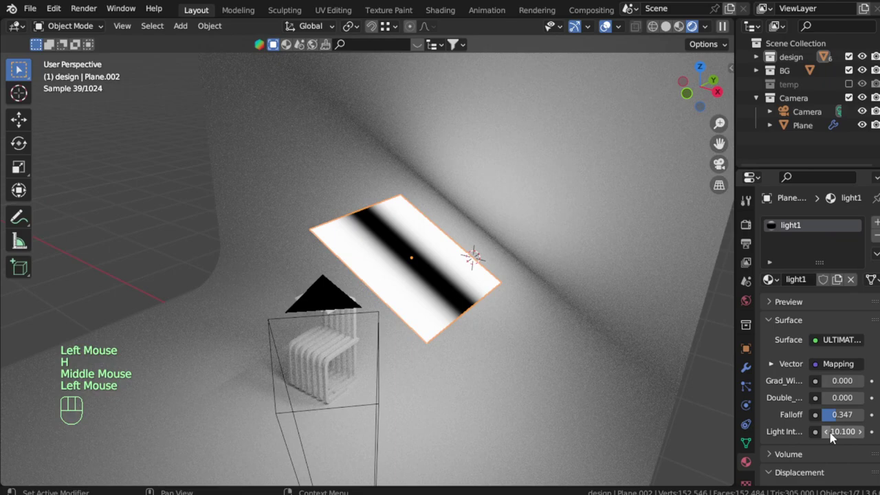
Raise the strip light's Falloff to 0.756 and Light Intensity to 18.1, then duplicate the plane.
drag(497, 282, 496, 280)
click(498, 280)
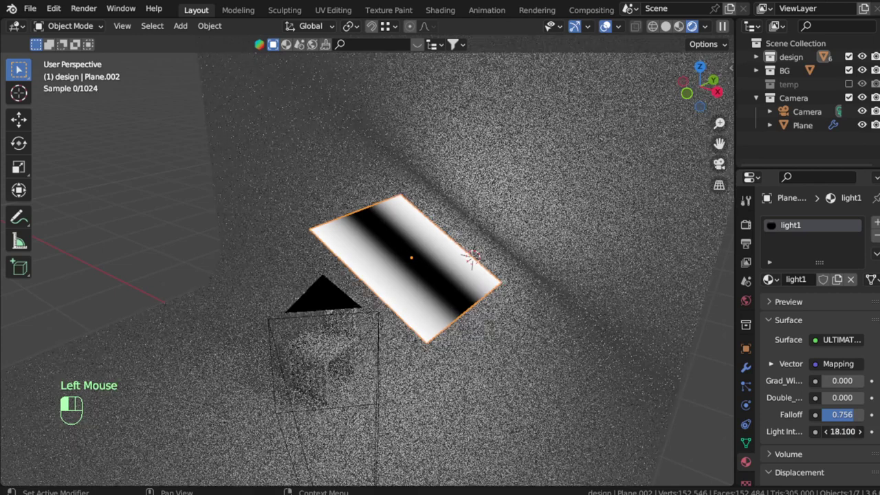
key(KP_1)
middle_click(464, 272)
drag(476, 275, 479, 301)
Rotate and place the duplicate strip light up and to the left of the chair.
key(KP_7)
middle_click(470, 300)
key(r)
key(KP_1)
key(shift+d)
key(alt+r)
Finish rotating, scaling and positioning the left strip light, checking from the top view.
key(r)
key(s)
key(KP_7)
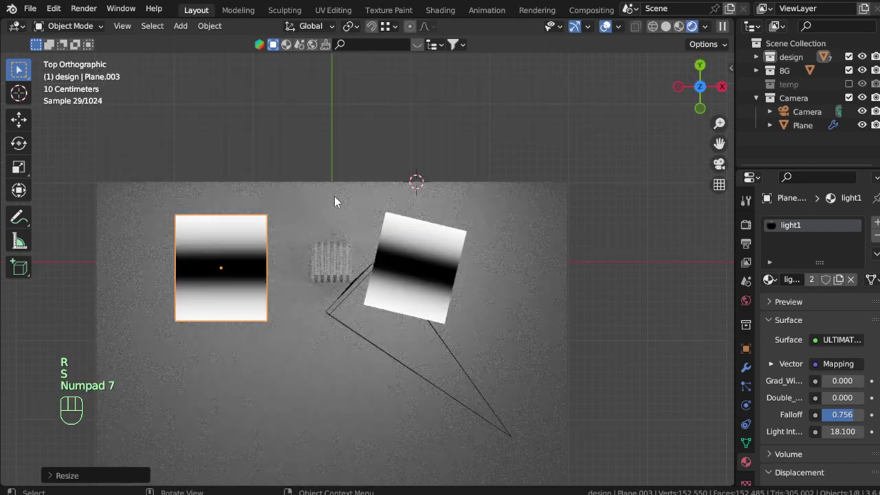
key(g)
key(r)
Give the left strip its own light1.001 material using the Single-Y output with Falloff 0.998, then return to the 3D view.
click(820, 291)
drag(19, 36, 260, 210)
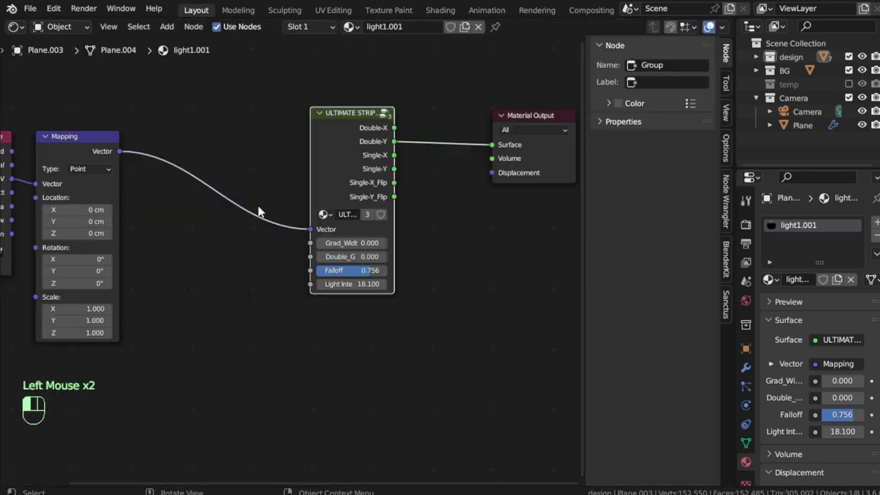
click(401, 175)
click(364, 275)
click(18, 34)
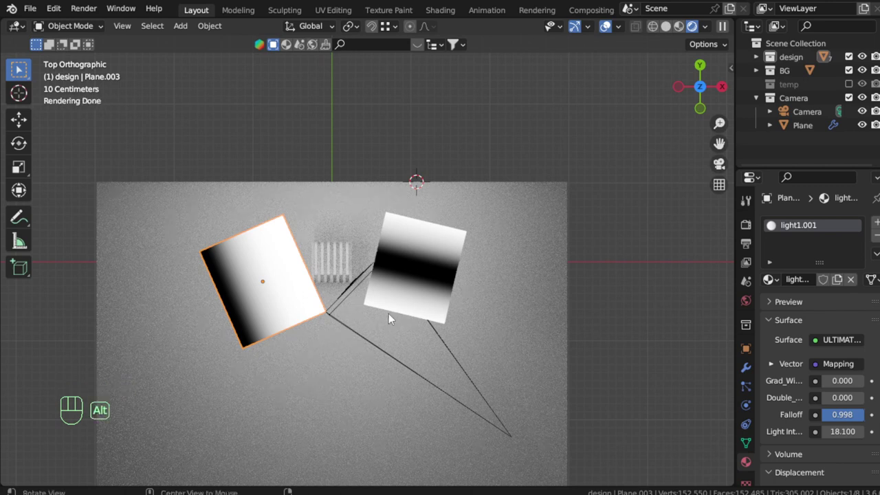
Look through the scene camera and preview the render of the lit chair.
key(alt+h)
key(KP_0)
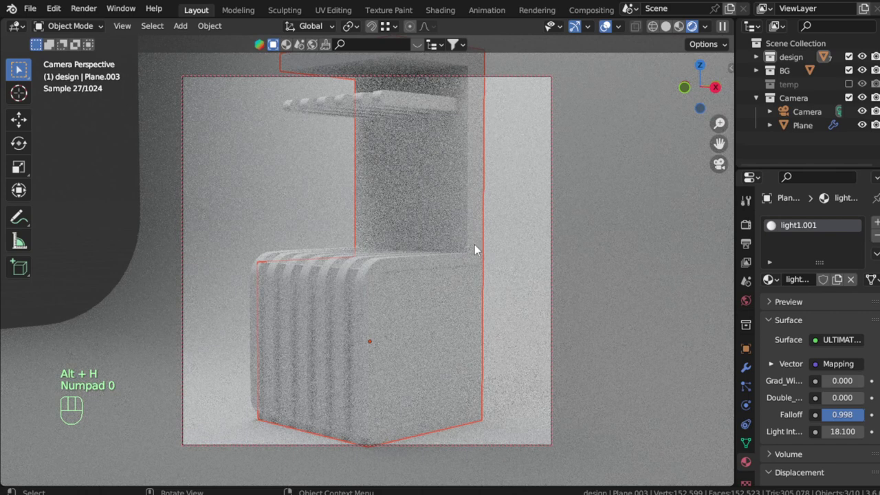
click(467, 219)
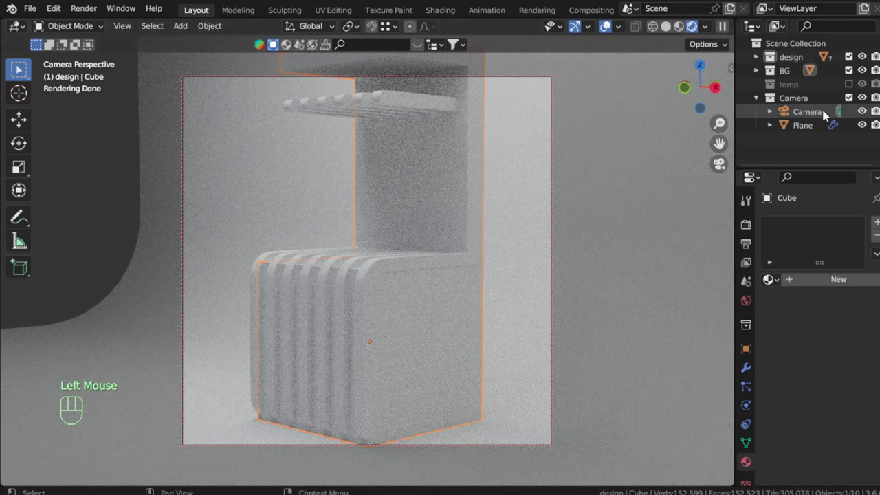
click(852, 76)
middle_click(476, 227)
Rename the backdrop plane to BG, check its base colour, and save the furniture file.
click(635, 353)
click(812, 286)
drag(809, 286, 811, 286)
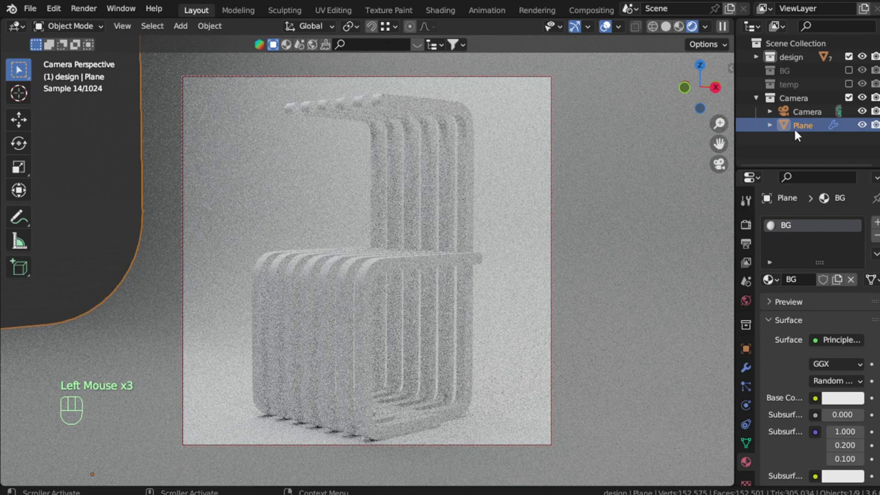
click(802, 126)
drag(802, 126, 806, 123)
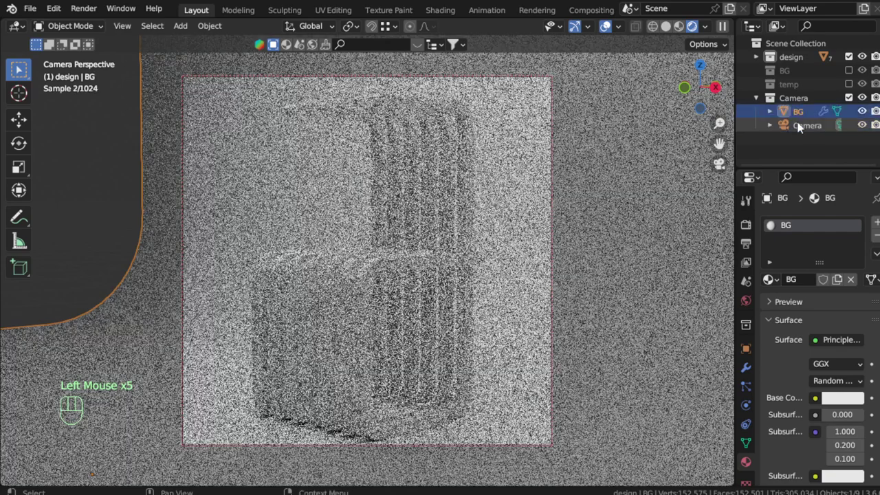
click(846, 405)
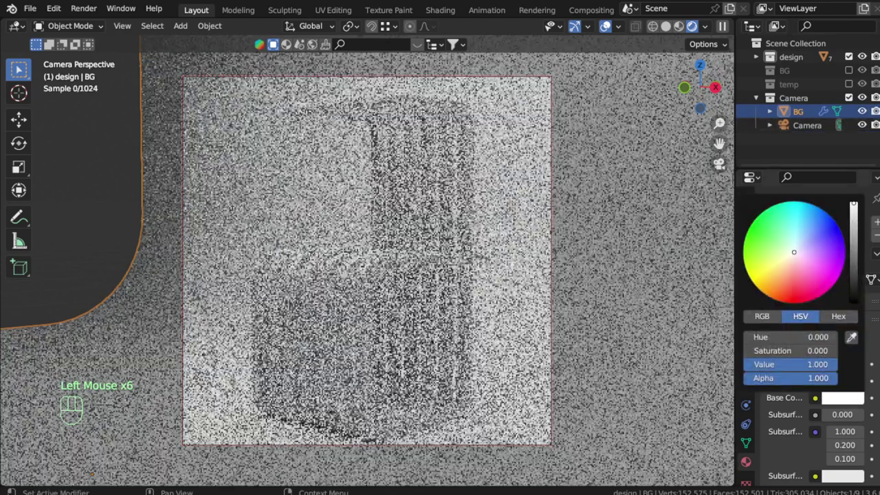
key(ctrl+s)
key(KP_0)
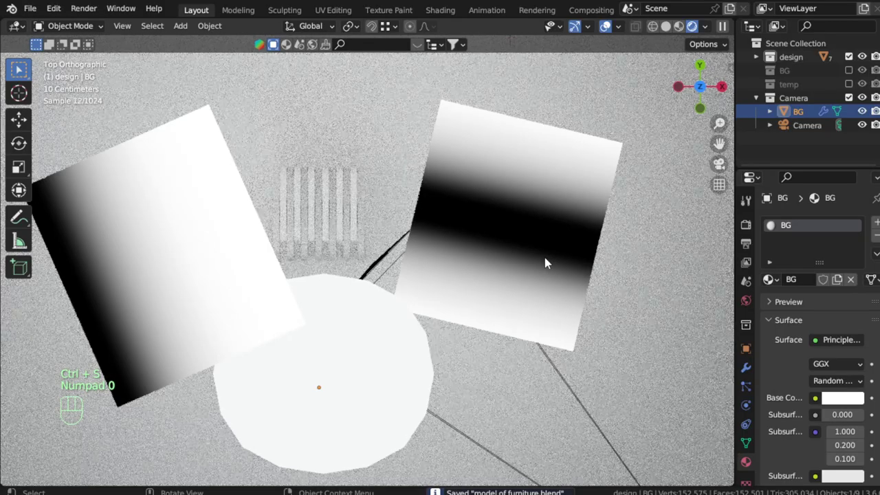
Select the three light planes around the chair and move them into the Camera collection.
drag(480, 256, 698, 77)
scroll(down, 3)
click(460, 209)
double_click(488, 215)
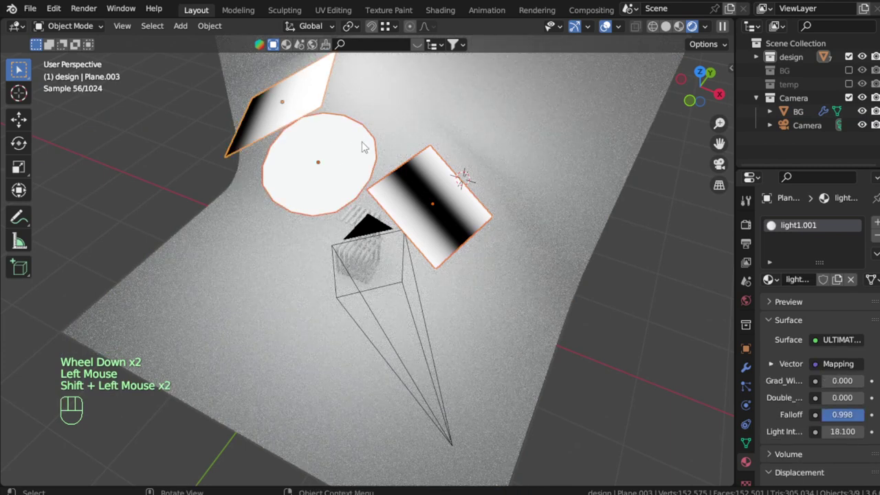
key(m)
click(850, 102)
scroll(up, 3)
scroll(up, 3)
middle_click(398, 268)
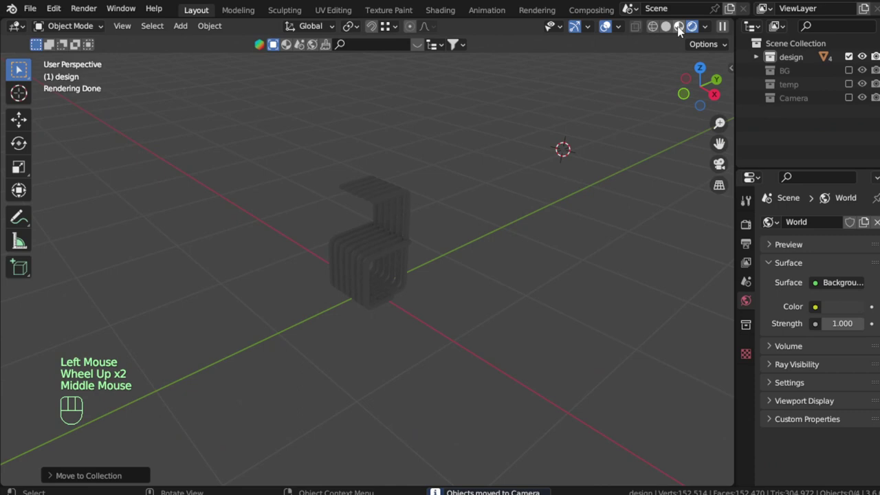
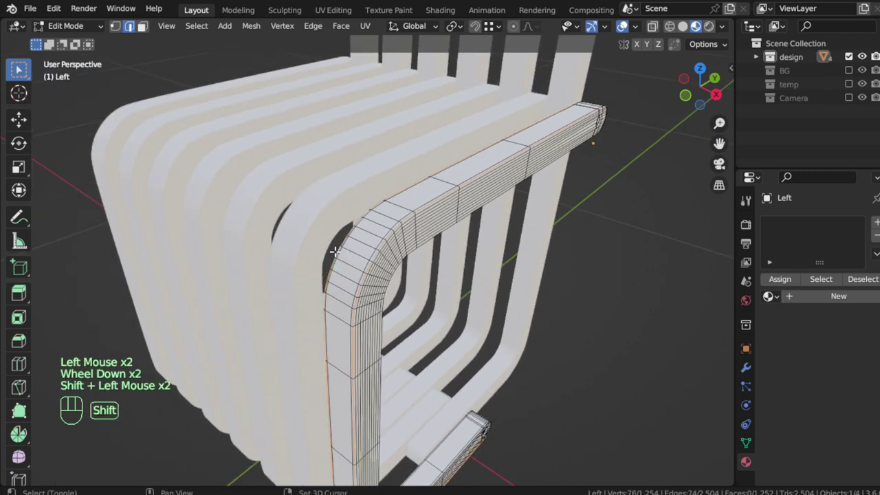
Mark seams on the left frame's edge loops via Ctrl+E, select all and Unwrap its UVs.
key(ctrl+e)
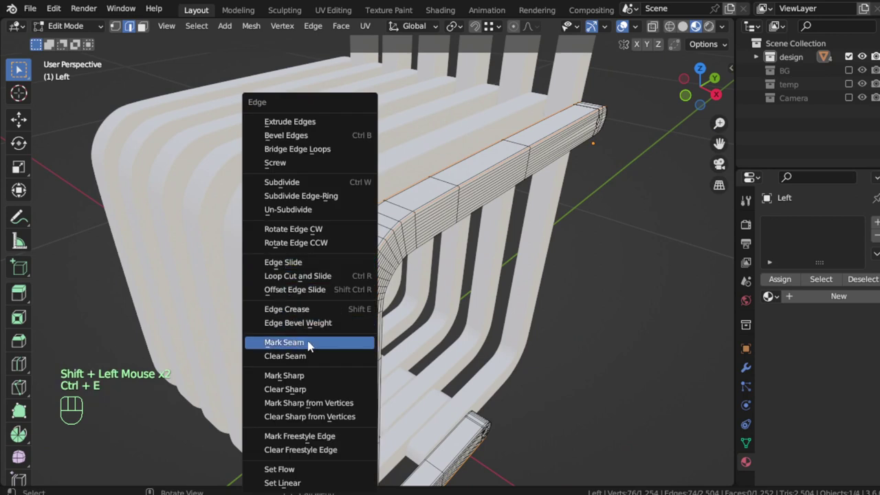
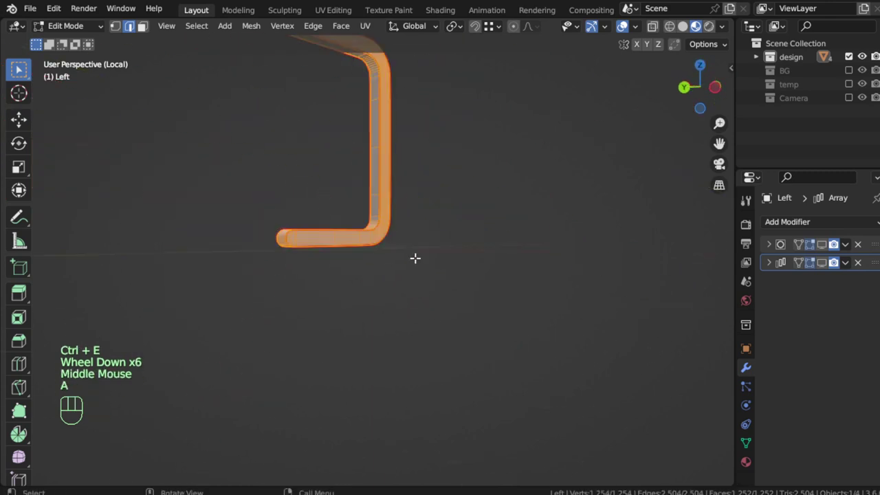
key(u)
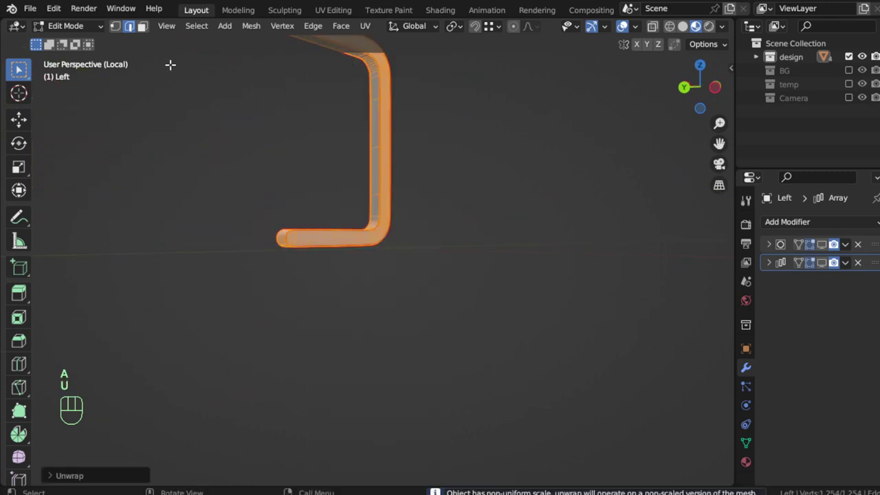
key(Tab)
key(ctrl+a)
key(Tab)
key(u)
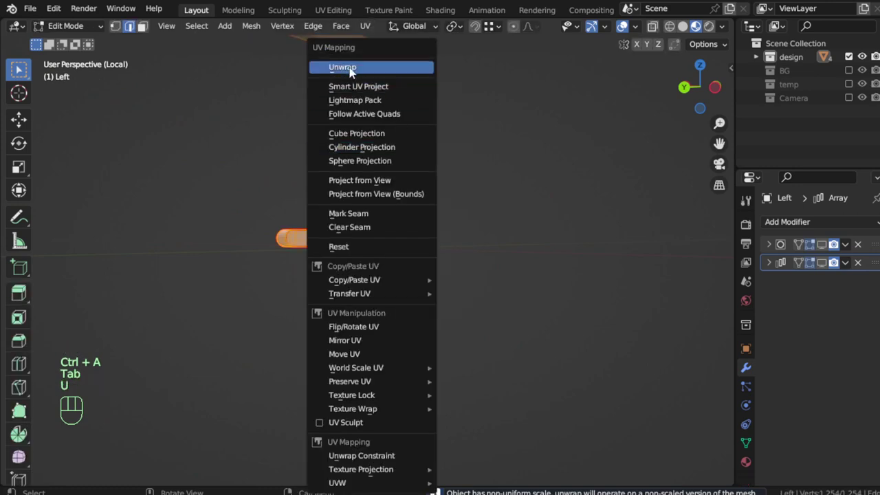
drag(18, 32, 106, 111)
scroll(up, 3)
Switch the area to the Shader Editor and add a new material to the left frame.
middle_click(277, 311)
scroll(up, 3)
click(23, 31)
key(a)
key(Tab)
scroll(down, 3)
drag(366, 237, 500, 261)
Name the new material Wood and frame its node tree in the editor.
click(831, 271)
drag(447, 251, 309, 237)
scroll(up, 3)
scroll(up, 3)
click(749, 462)
click(794, 287)
drag(803, 285, 802, 283)
key(o)
middle_click(499, 287)
middle_click(455, 285)
Select the Principled BSDF and start Node Wrangler's Ctrl+Shift+T texture setup for the wood images.
drag(18, 27, 78, 152)
click(394, 141)
key(ctrl+shift+t)
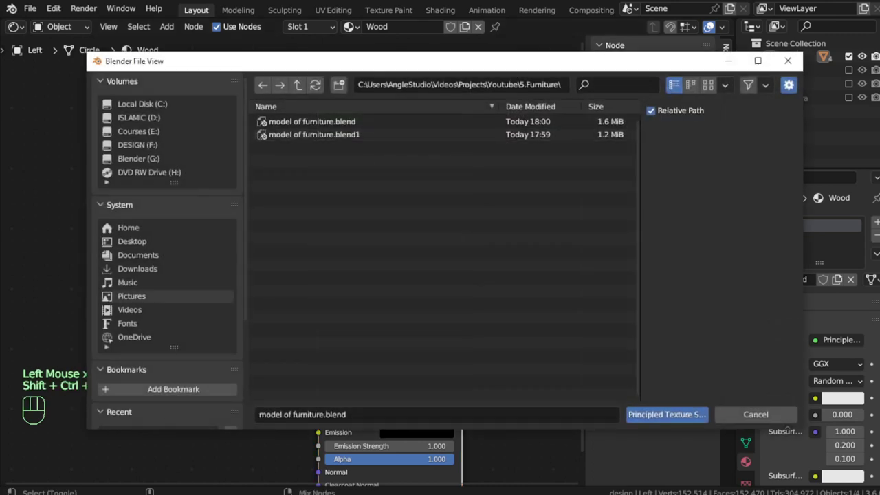
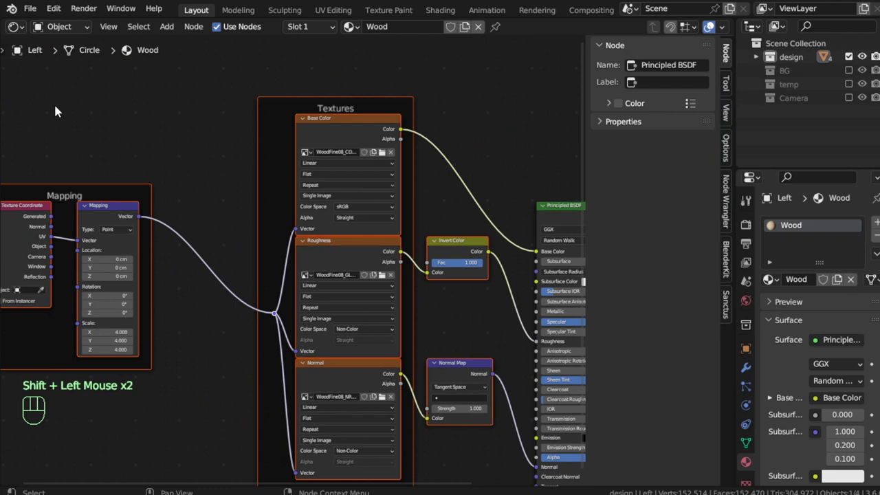
Return the area to the 3D Viewport in Material Preview and inspect the wood grain on the left frame up close.
click(21, 30)
click(358, 227)
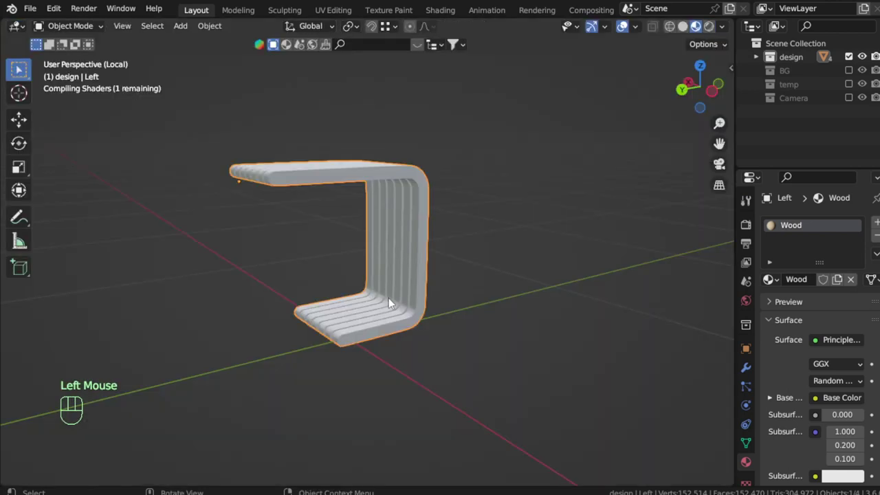
drag(387, 305, 434, 311)
scroll(up, 3)
drag(436, 312, 397, 324)
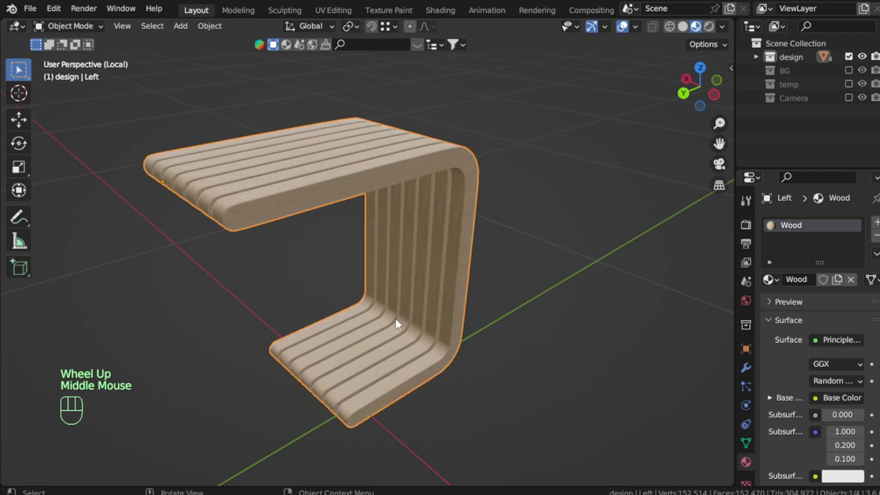
scroll(up, 3)
scroll(down, 3)
drag(373, 274, 399, 278)
scroll(up, 3)
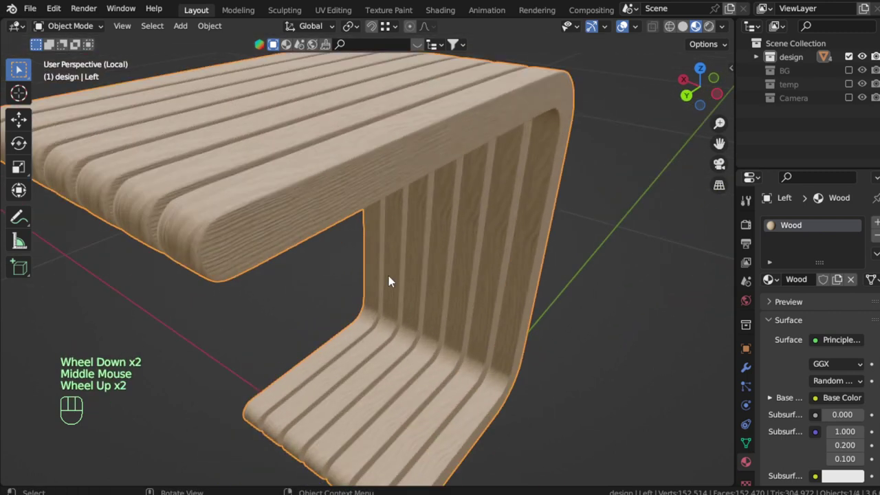
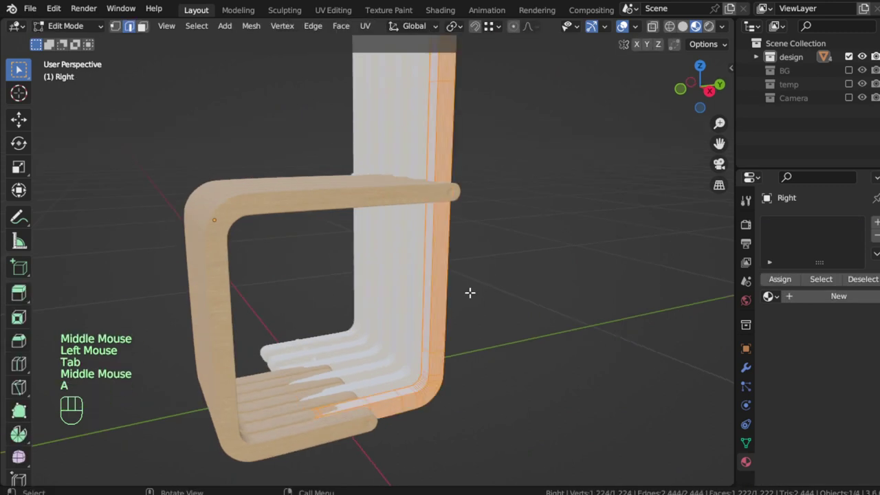
Smart UV Project the right frame's mesh and assign it the Wood material.
key(u)
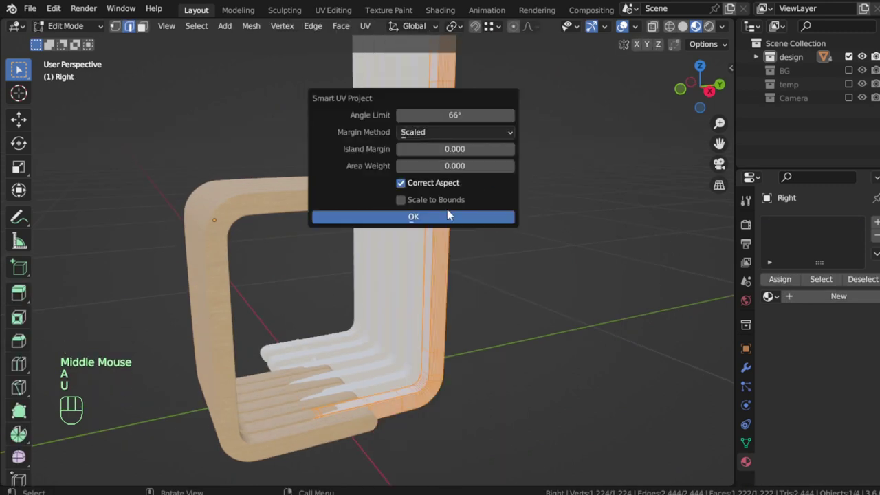
key(Tab)
drag(779, 287, 484, 295)
key(alt+a)
scroll(up, 3)
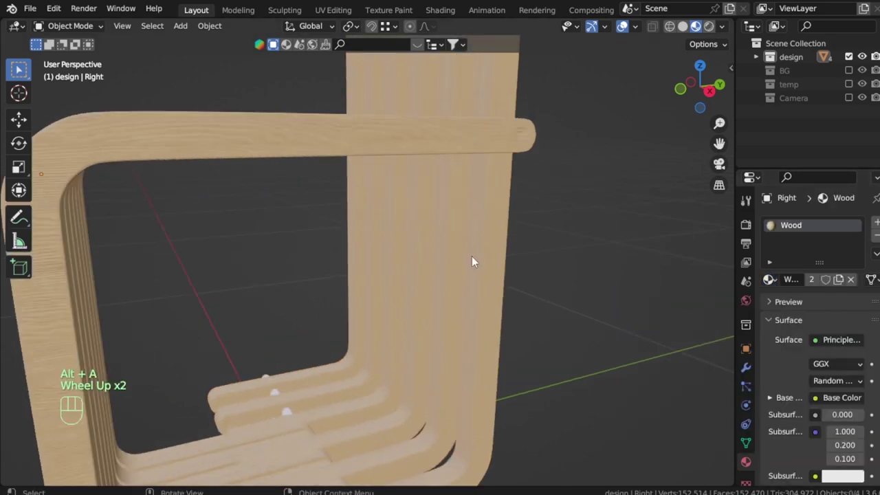
scroll(up, 3)
scroll(down, 3)
Orbit around the right frame to check the wood grain on its slats.
drag(473, 278, 450, 281)
scroll(up, 3)
scroll(down, 3)
scroll(down, 3)
drag(456, 271, 458, 394)
drag(472, 301, 475, 327)
middle_click(460, 292)
View the frame from behind, then select the right frame and reopen its mesh for editing.
drag(421, 322, 341, 362)
scroll(up, 3)
drag(372, 275, 386, 324)
drag(399, 294, 401, 259)
scroll(down, 3)
scroll(down, 3)
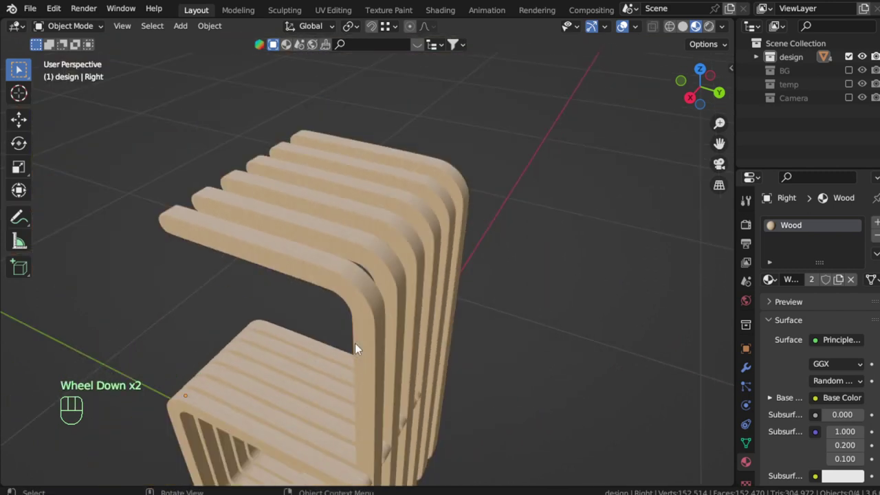
click(357, 299)
key(Tab)
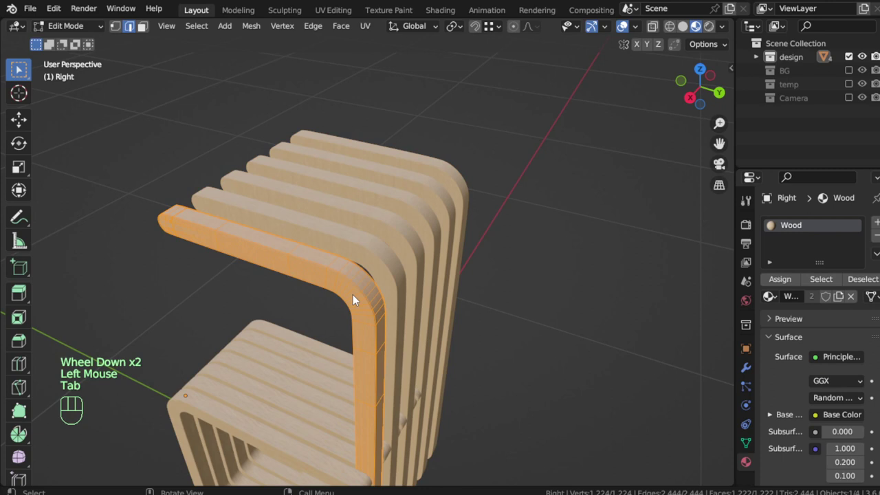
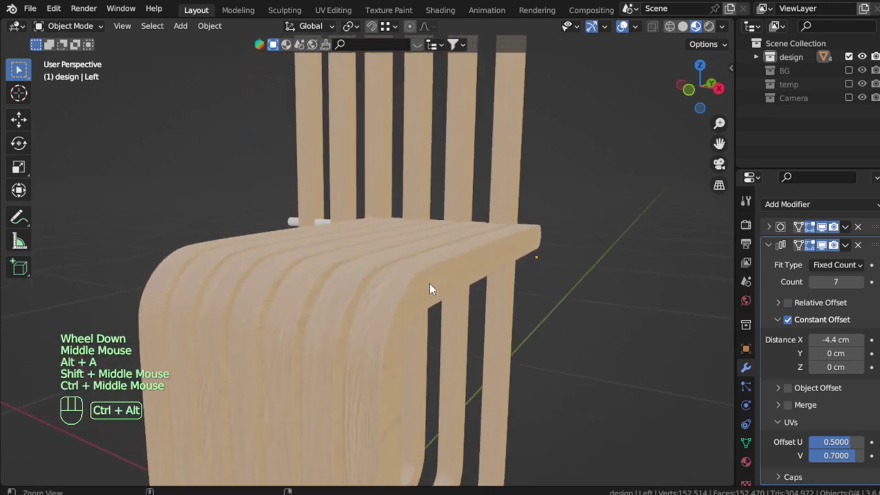
Shift the Array modifier's UV Offset V so the repeated slats show varied grain, checking it around the chair.
drag(855, 459, 829, 453)
key(alt+a)
scroll(down, 3)
drag(500, 325, 456, 325)
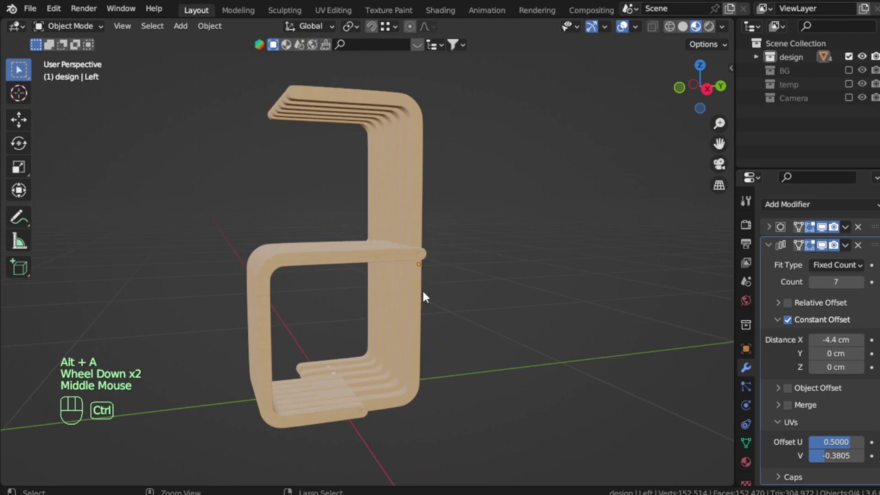
drag(385, 279, 389, 260)
scroll(up, 3)
Select the screw, select all its faces in Edit Mode and start a Smart UV Project.
click(301, 396)
drag(375, 356, 369, 253)
key(Tab)
key(a)
key(u)
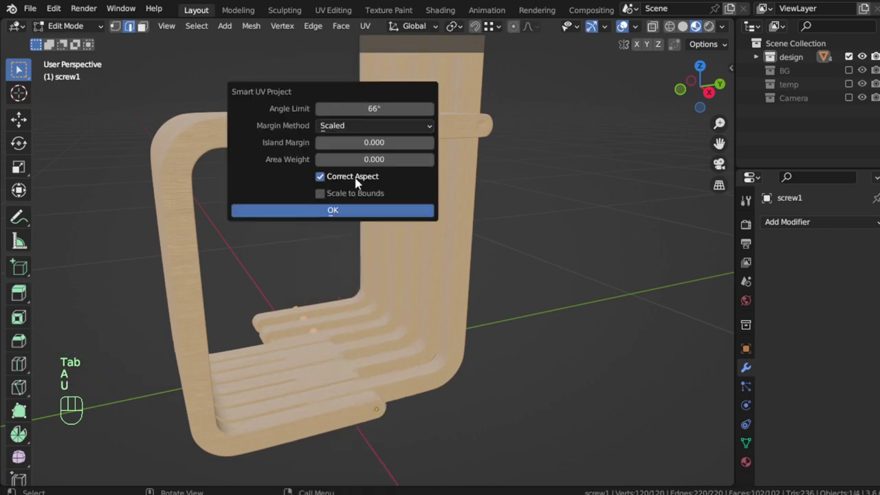
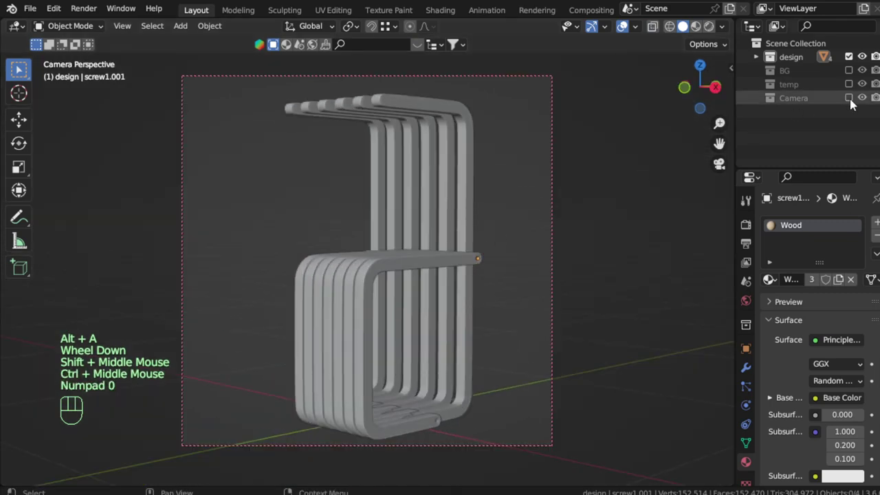
Show the Camera collection's studio backdrop, preview the scene in Rendered shading and save the file.
click(854, 104)
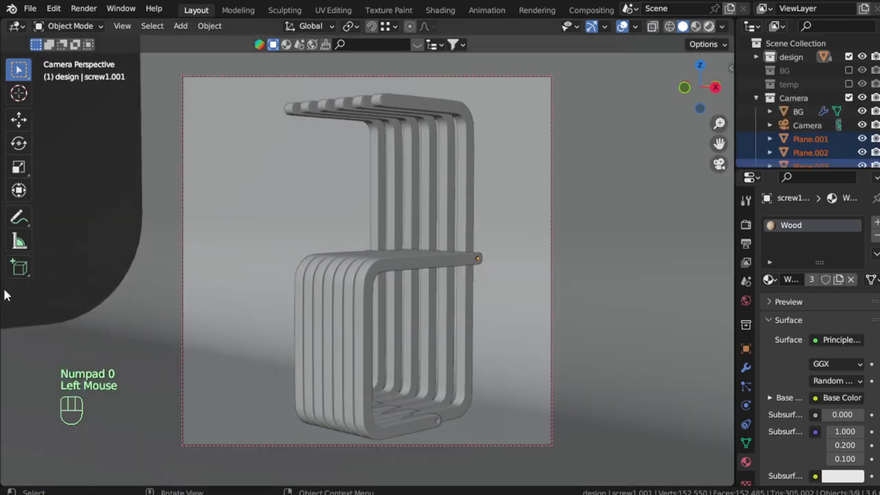
click(446, 373)
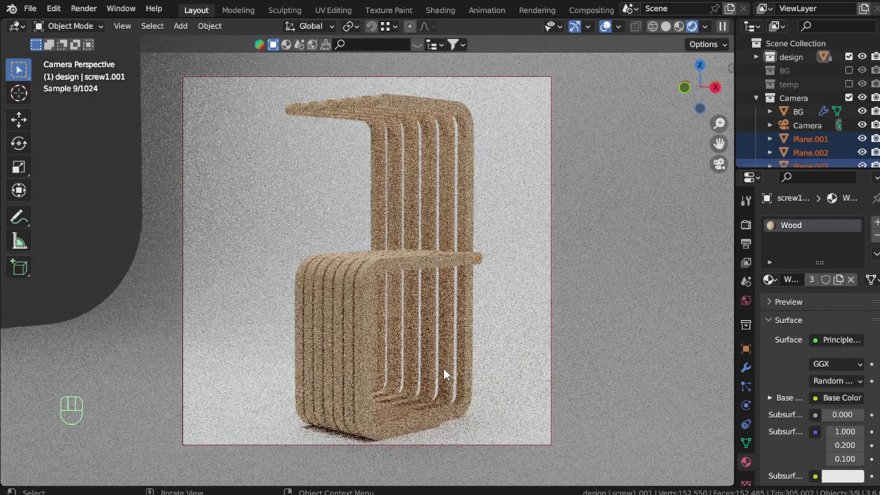
key(alt+a)
key(ctrl+s)
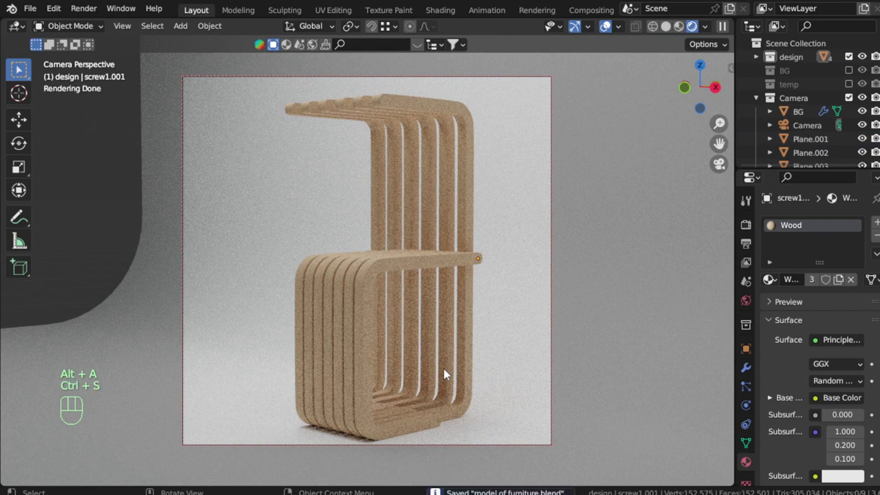
Select the BG backdrop, darken its base colour to near black and save again.
click(690, 378)
click(859, 397)
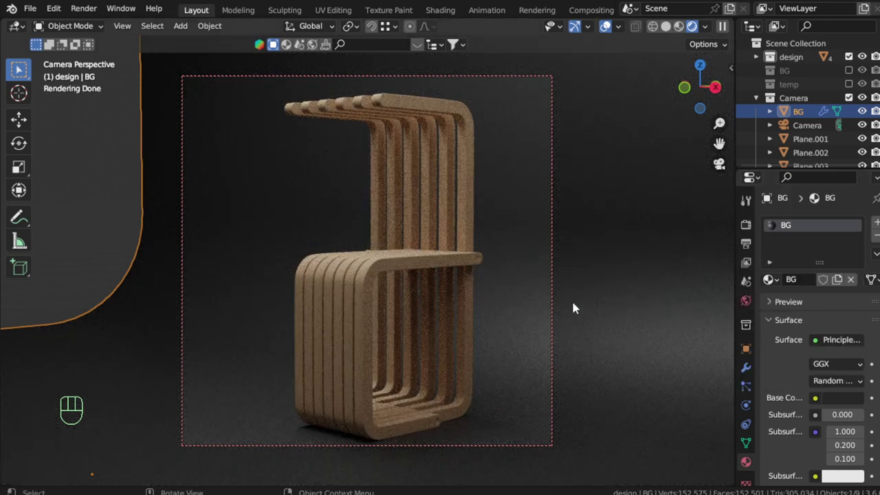
key(ctrl+s)
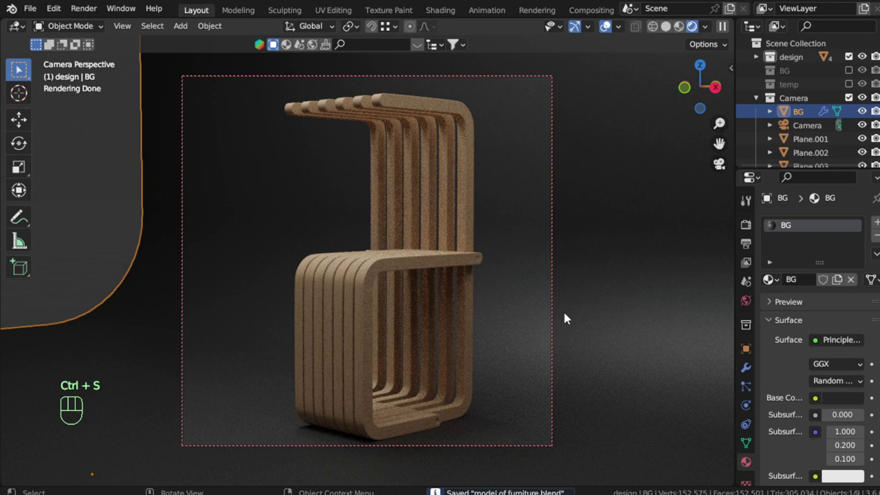
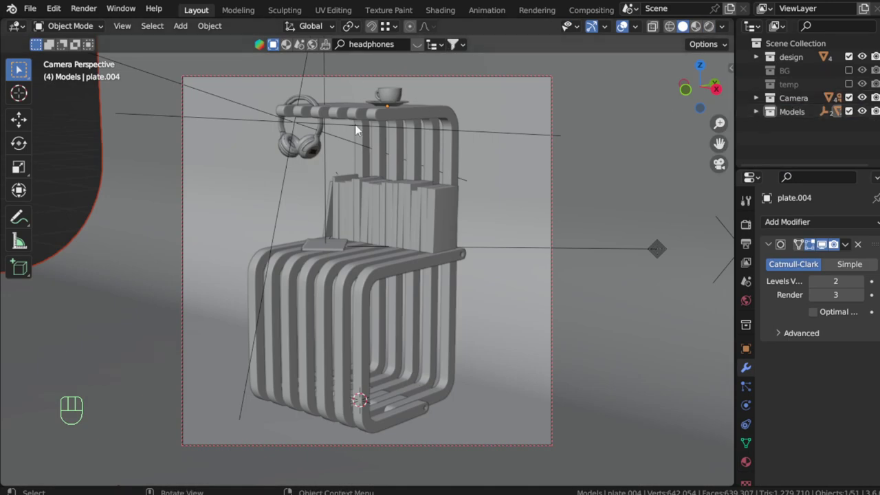
Search BlenderKit for 'towel' and add the folded towels asset into the chair's base.
drag(371, 47, 372, 46)
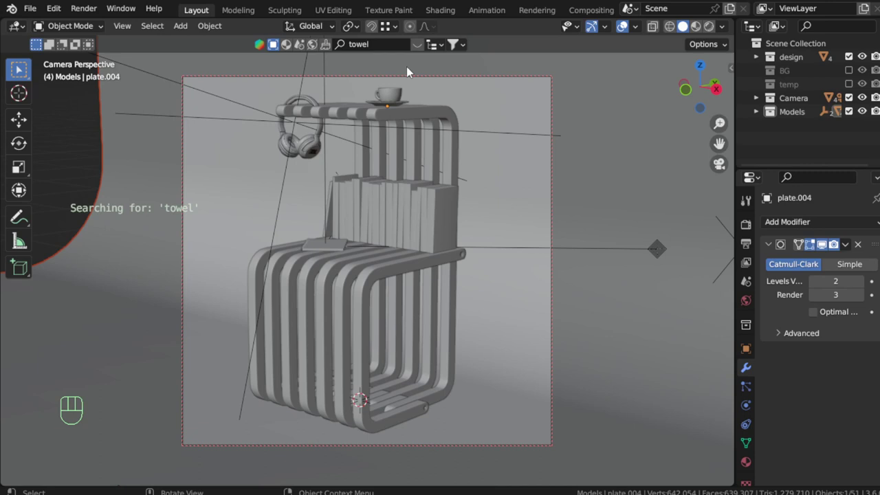
click(420, 47)
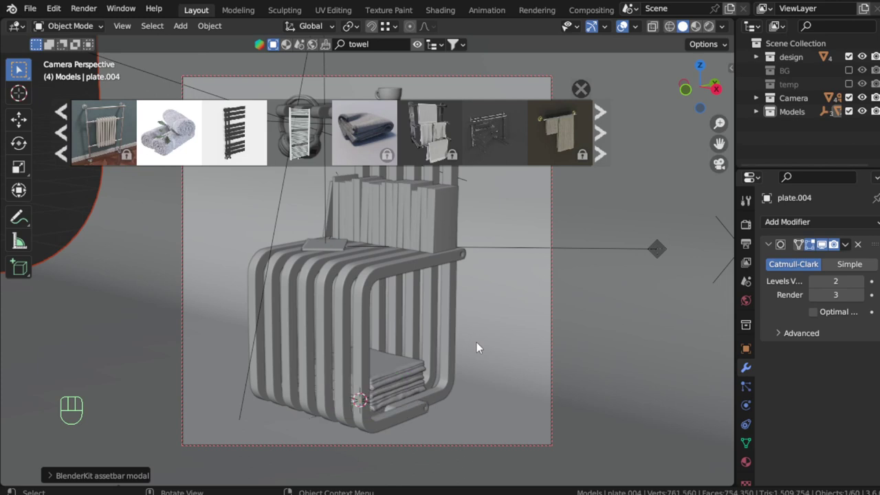
Add the Rolled towels asset, select Rolled towels-02 and view it from the camera and the side.
click(760, 120)
scroll(down, 3)
click(836, 162)
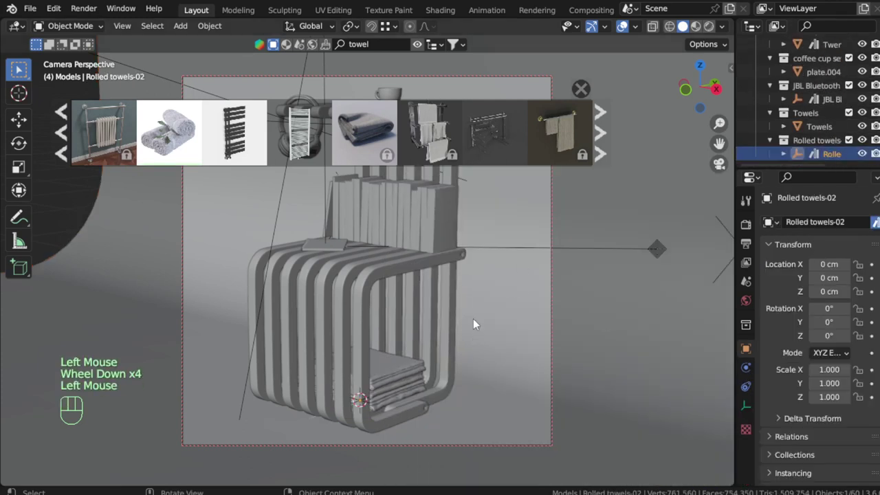
key(KP_0)
middle_click(455, 296)
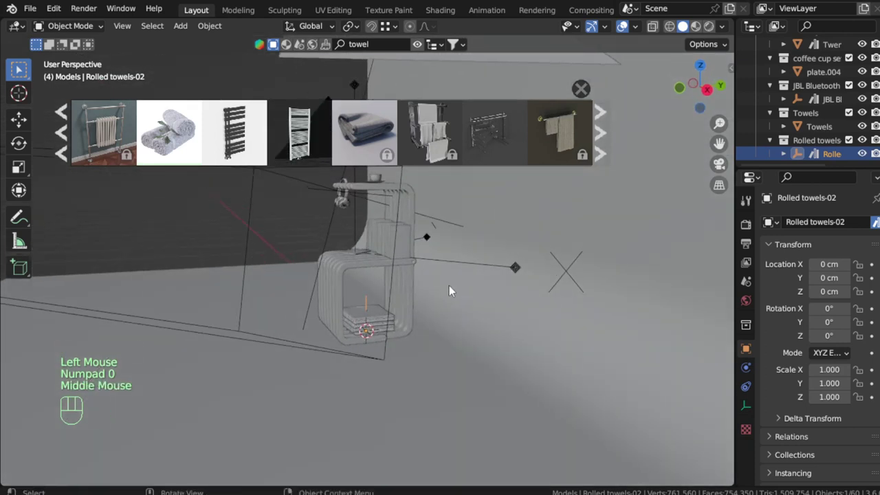
key(KP_3)
scroll(up, 3)
drag(447, 309, 456, 249)
Move the rolled towels up along Z onto the folded stack and scale them slightly larger.
key(g)
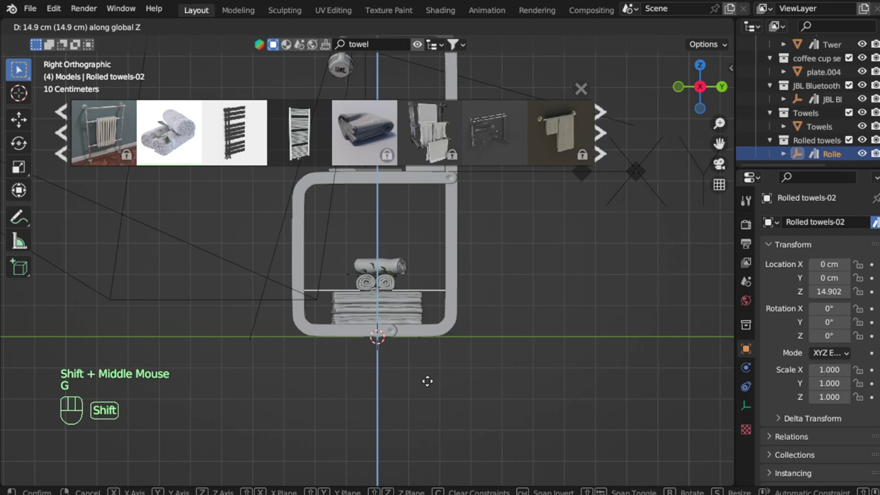
scroll(up, 3)
drag(434, 350, 473, 364)
middle_click(458, 340)
middle_click(448, 325)
key(g)
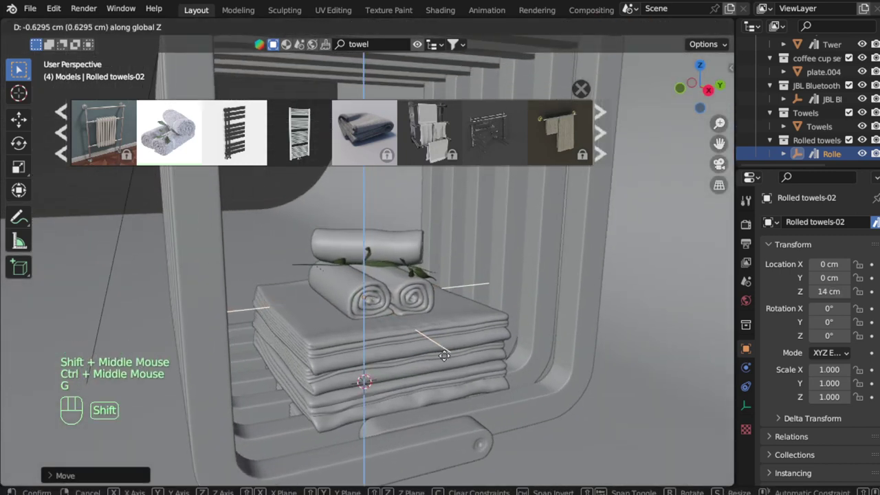
scroll(down, 3)
drag(410, 321, 429, 345)
key(s)
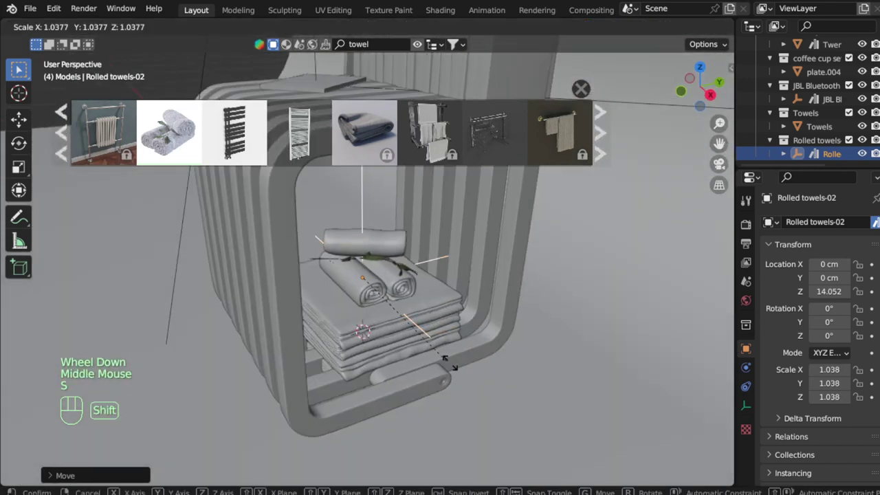
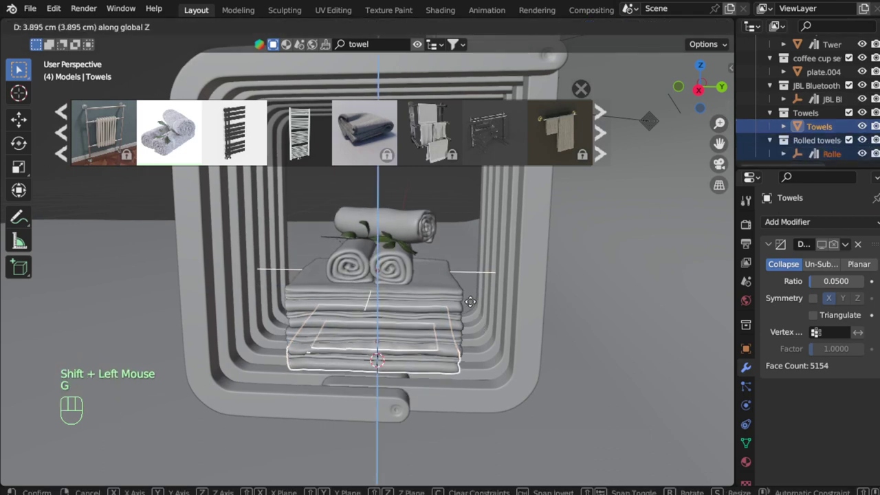
Lower the folded Towels stack along Z to rest on the chair's lower bar and return to the camera view.
key(KP_3)
scroll(up, 3)
drag(463, 278, 451, 227)
drag(493, 281, 519, 311)
key(g)
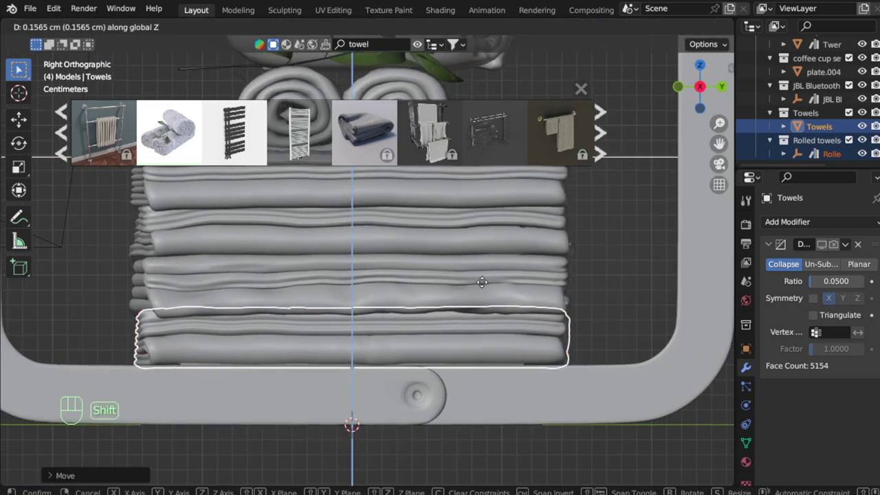
scroll(down, 3)
key(alt+a)
middle_click(420, 324)
key(KP_0)
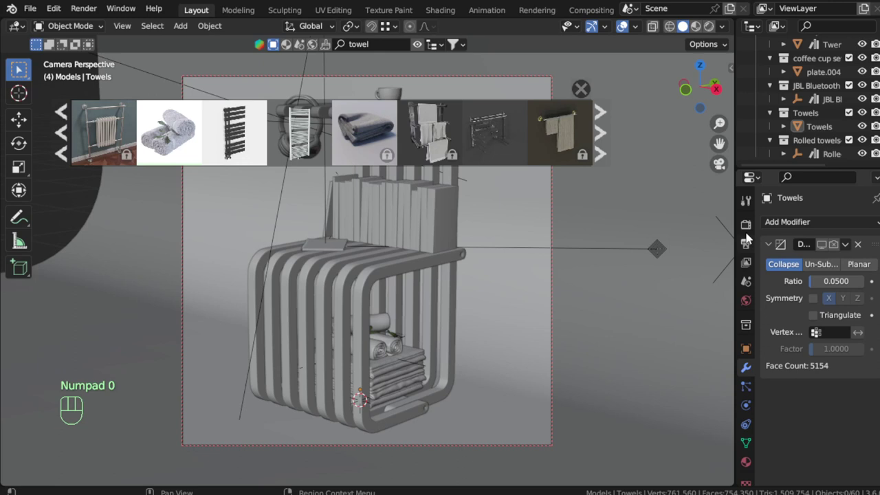
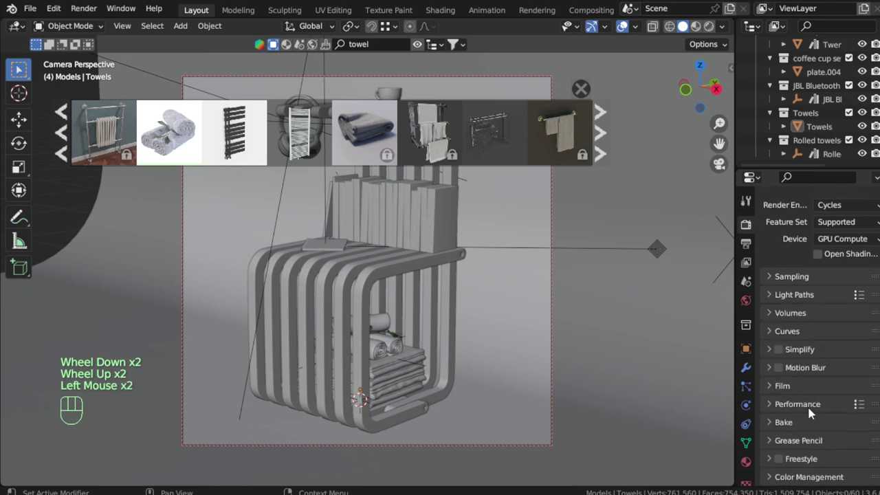
Expand the render Performance settings and review the 1500 × 1500 output resolution.
click(807, 403)
scroll(down, 3)
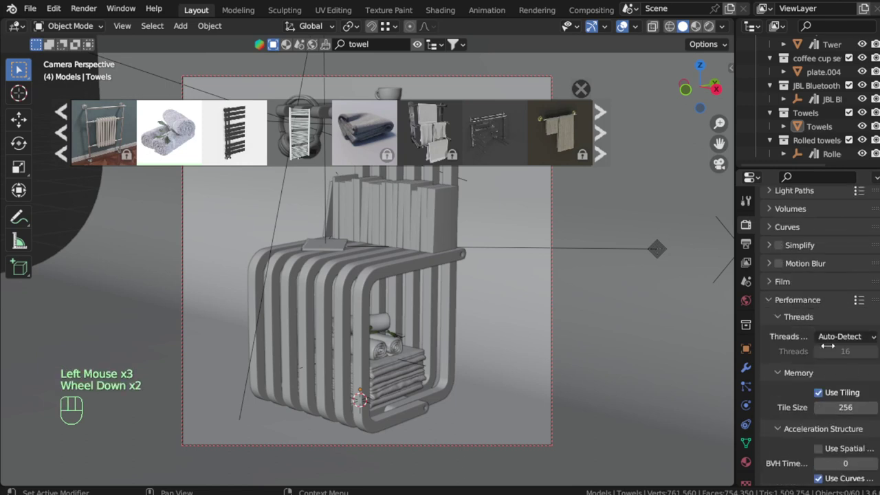
drag(750, 250, 780, 245)
scroll(up, 3)
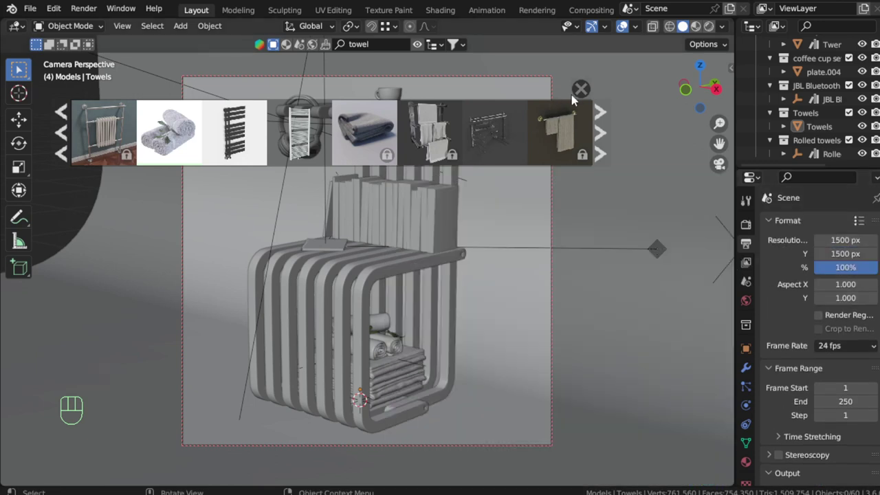